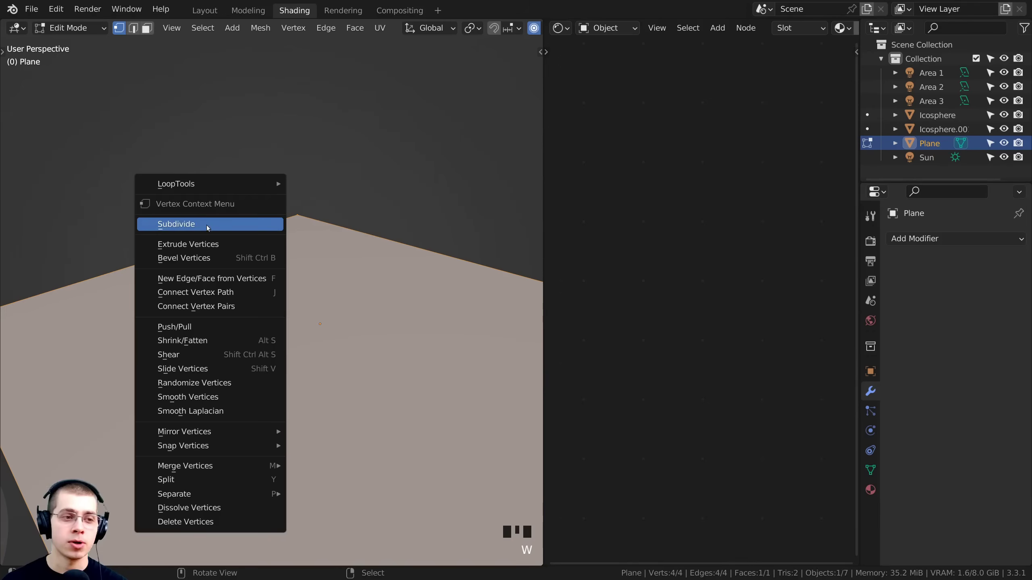
- Subdivide the ground plane's mesh several times into a dense grid for displacement
key(w)
key(w)
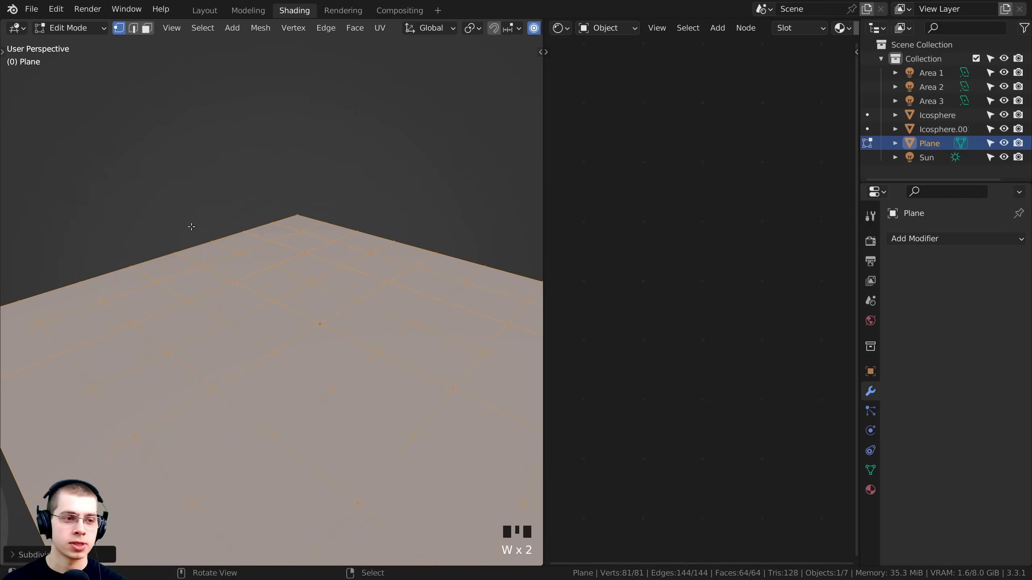
key(w)
key(w)
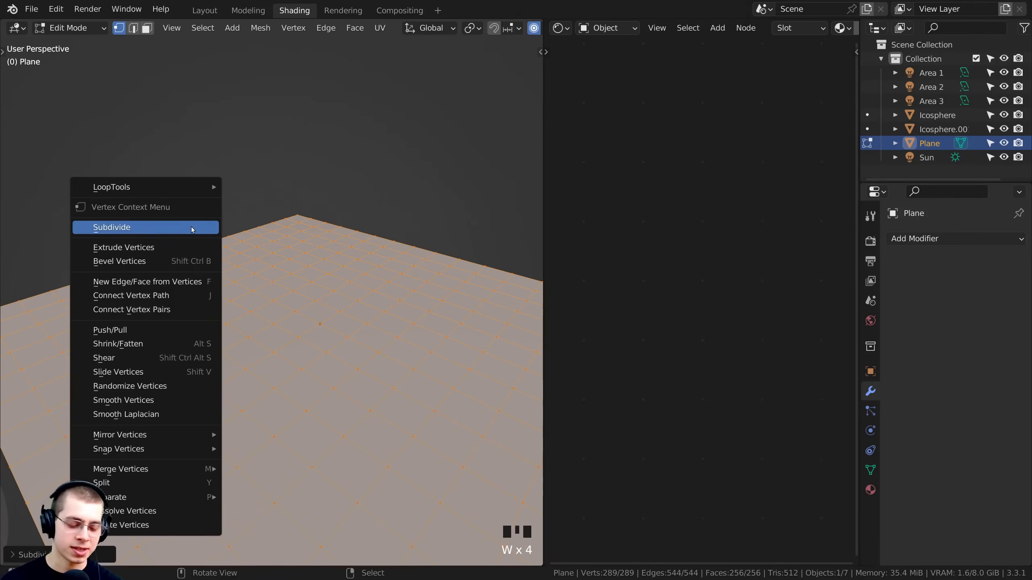
key(w)
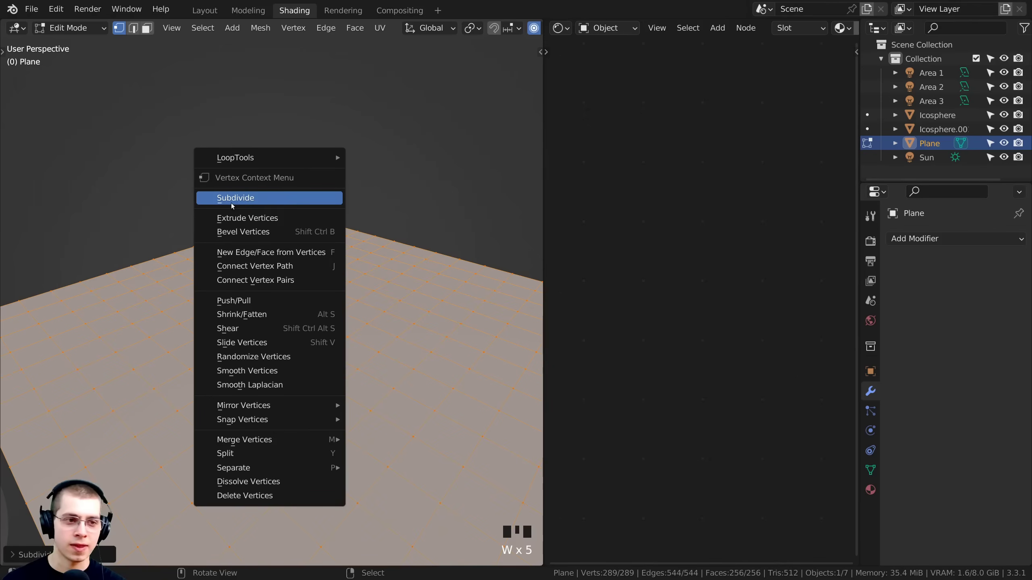
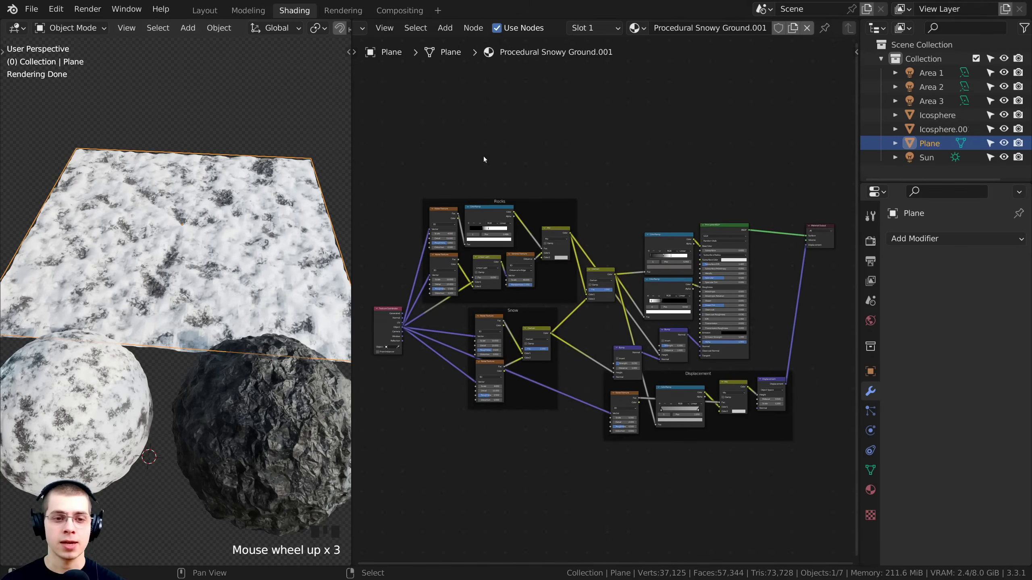
- Make the plane's snowy ground material single-user as Procedural Snowy Ground.001
key(a)
key(a)
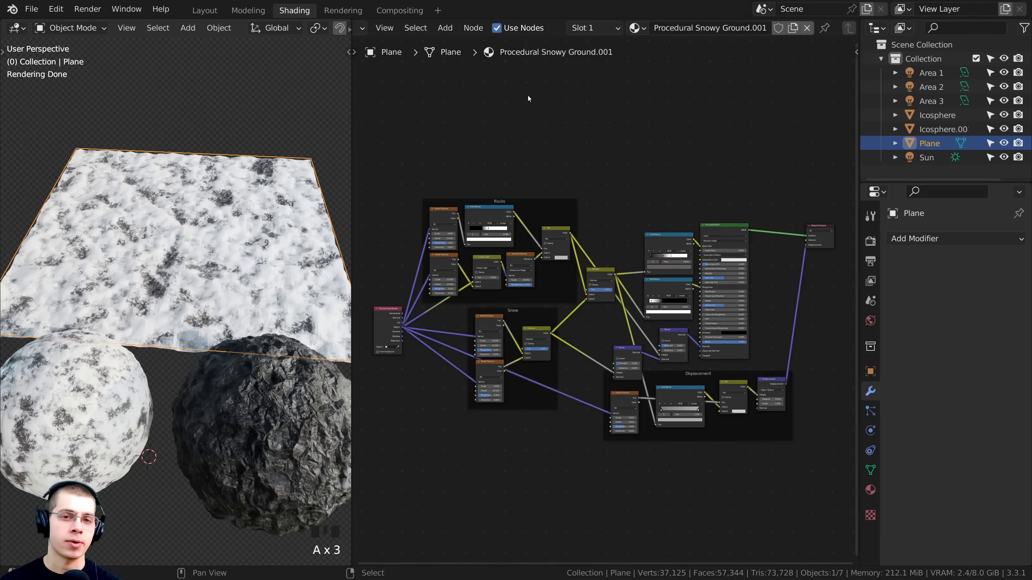
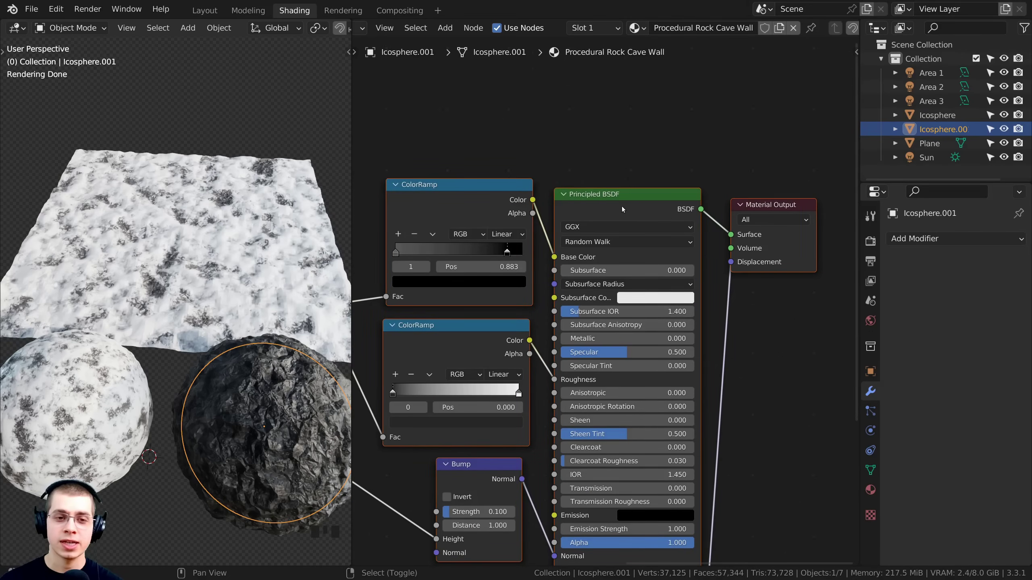
- Select all nodes of the rock's Procedural Rock Cave Wall material for copying
drag(616, 205, 670, 230)
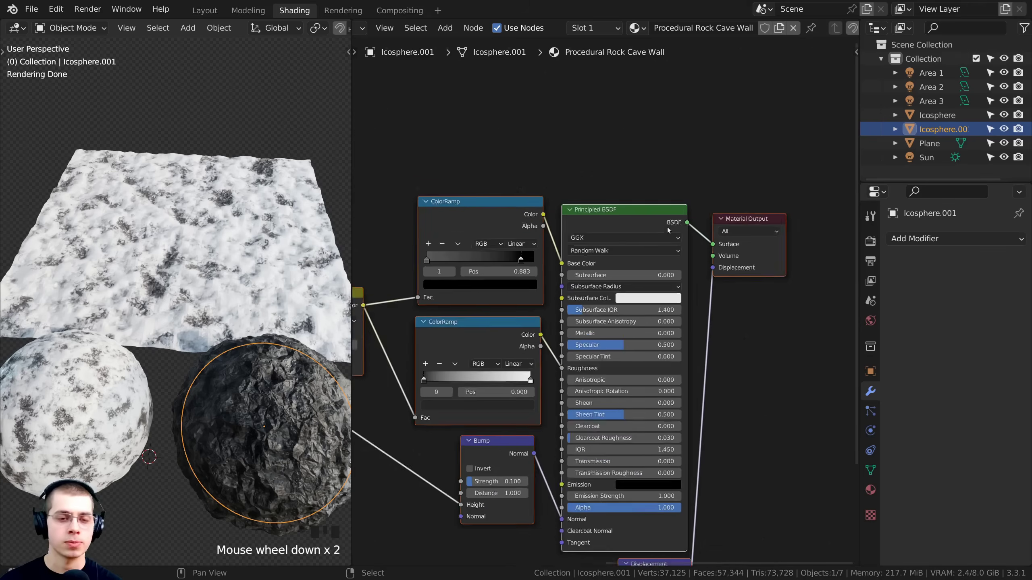
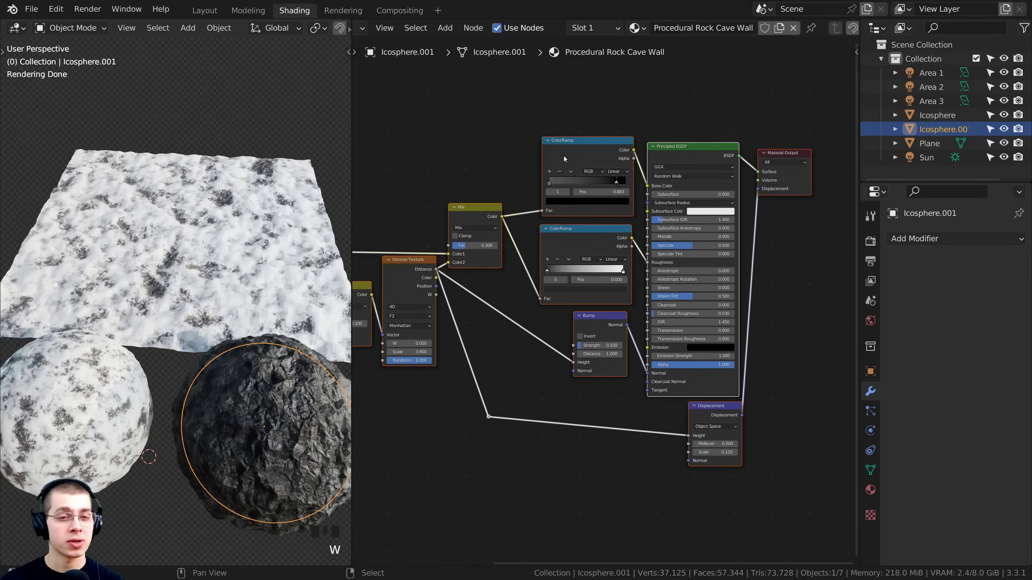
key(w)
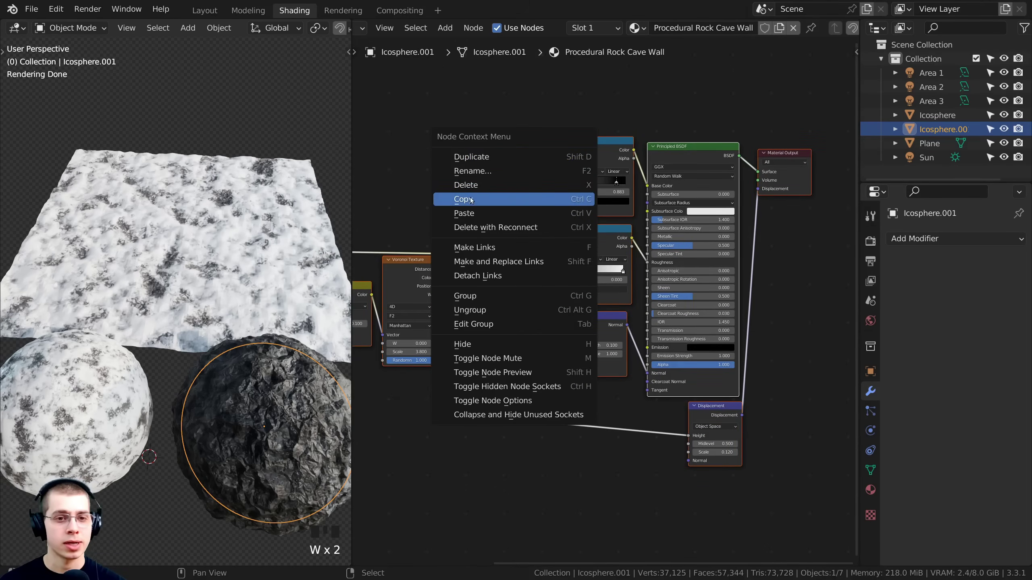
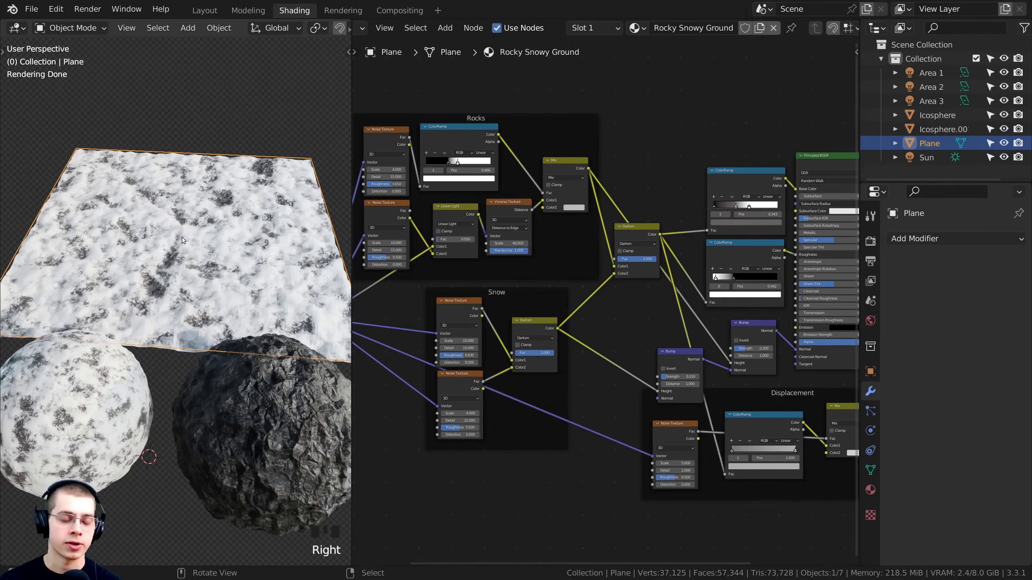
- Paste the rock shader nodes into Rocky Snowy Ground and add a Mix Shader
middle_click(627, 196)
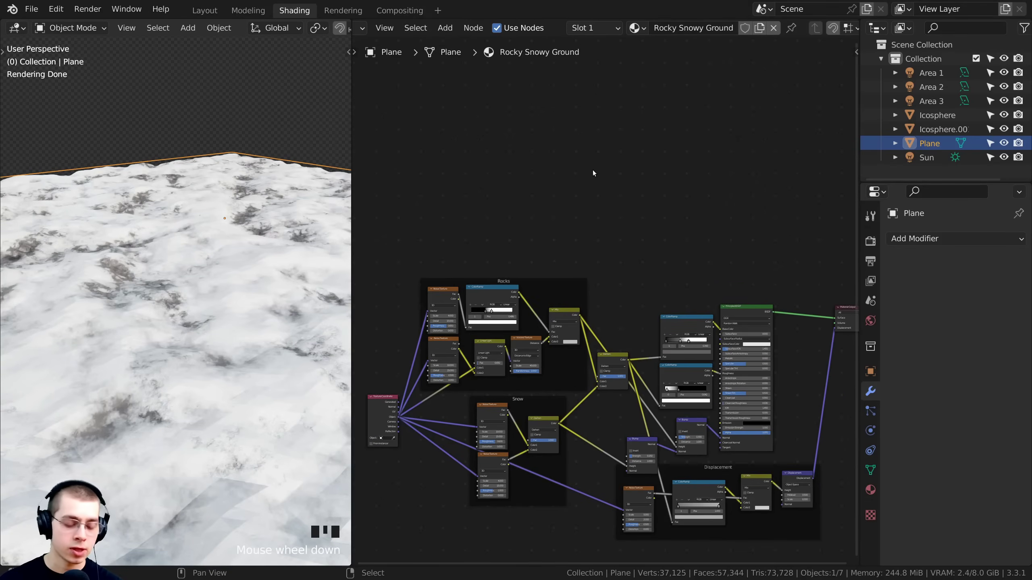
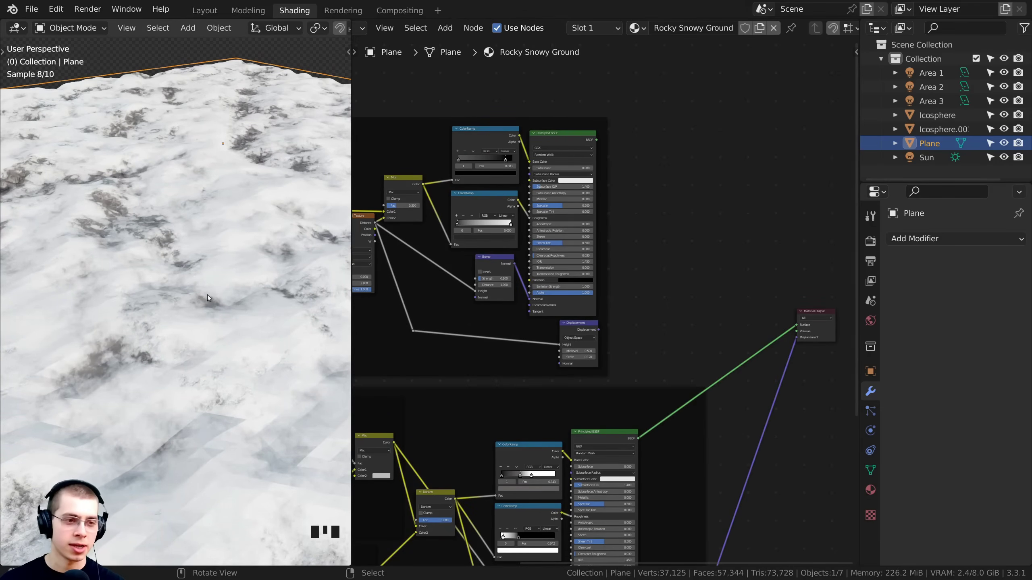
key(w)
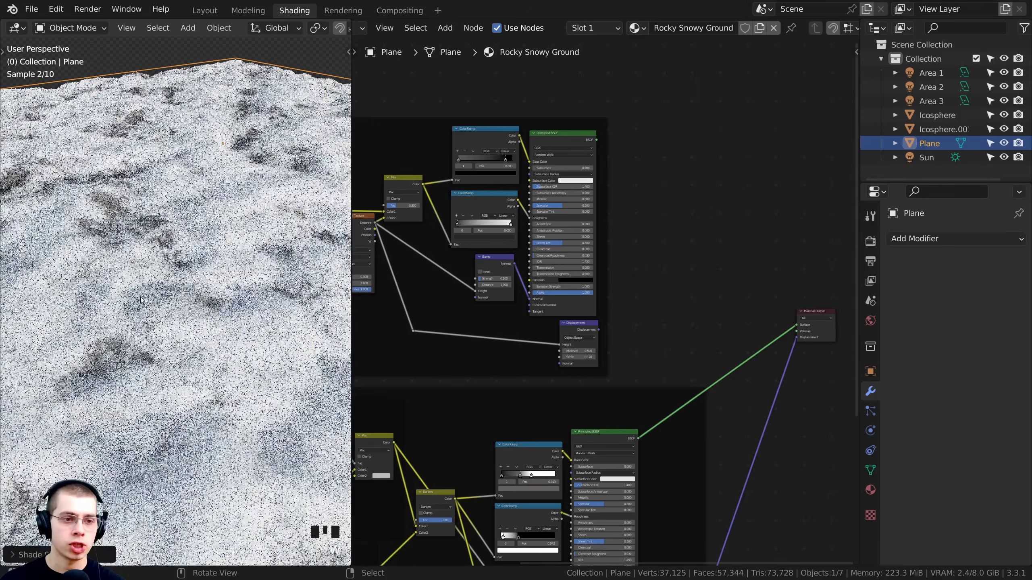
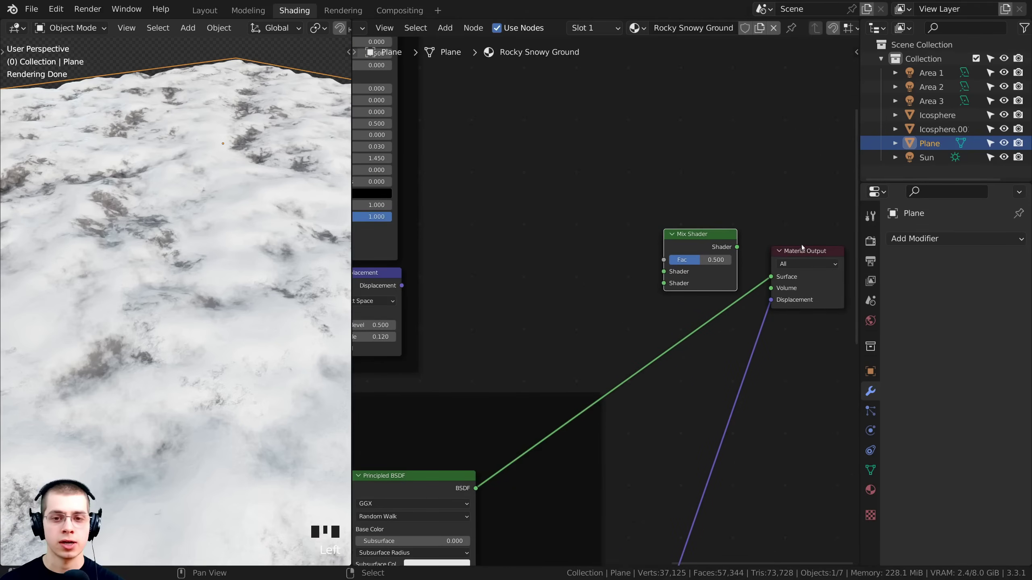
- Wire the Mix Shader into Material Output and the rock shader into the Mix Shader
click(817, 250)
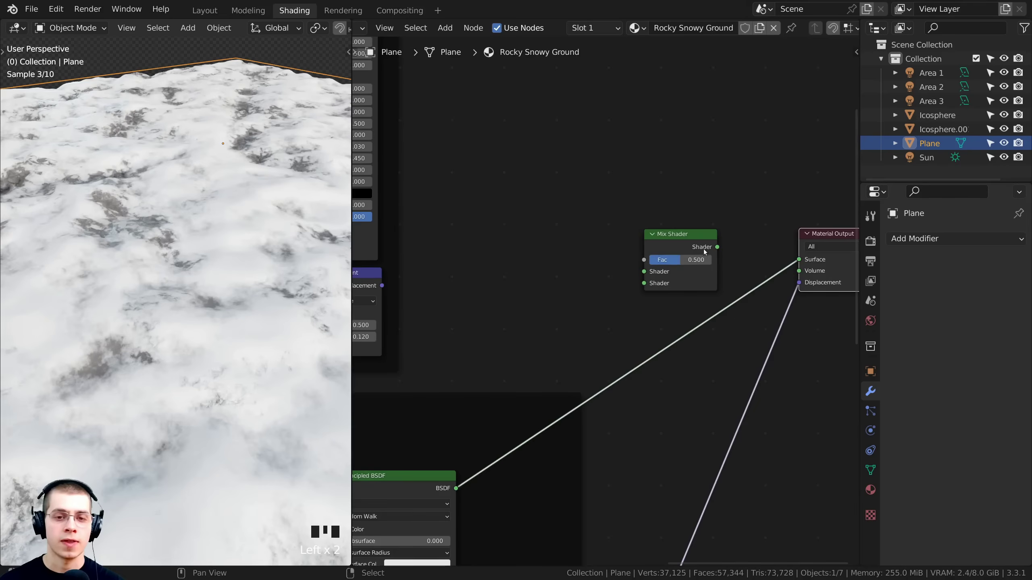
click(715, 250)
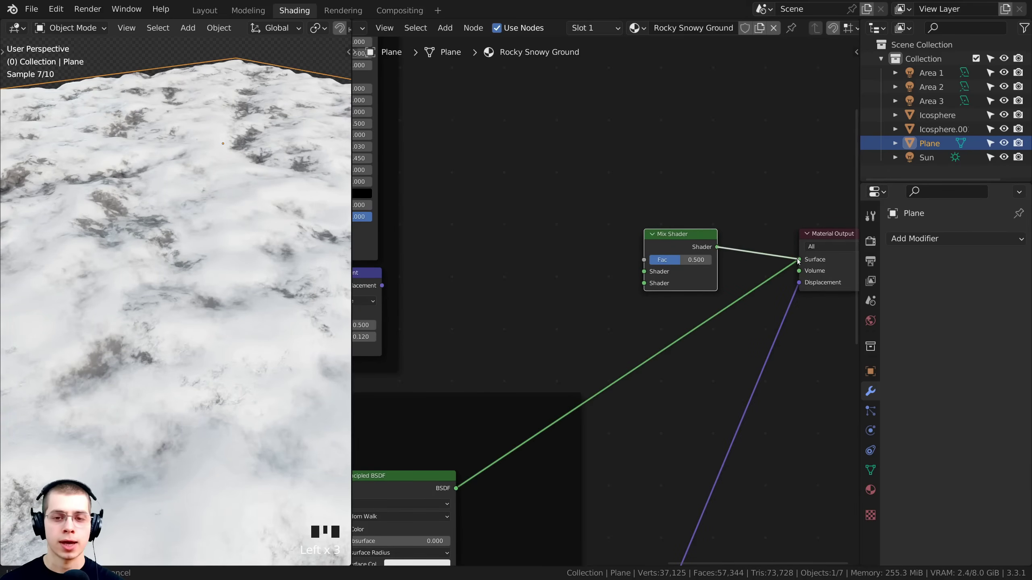
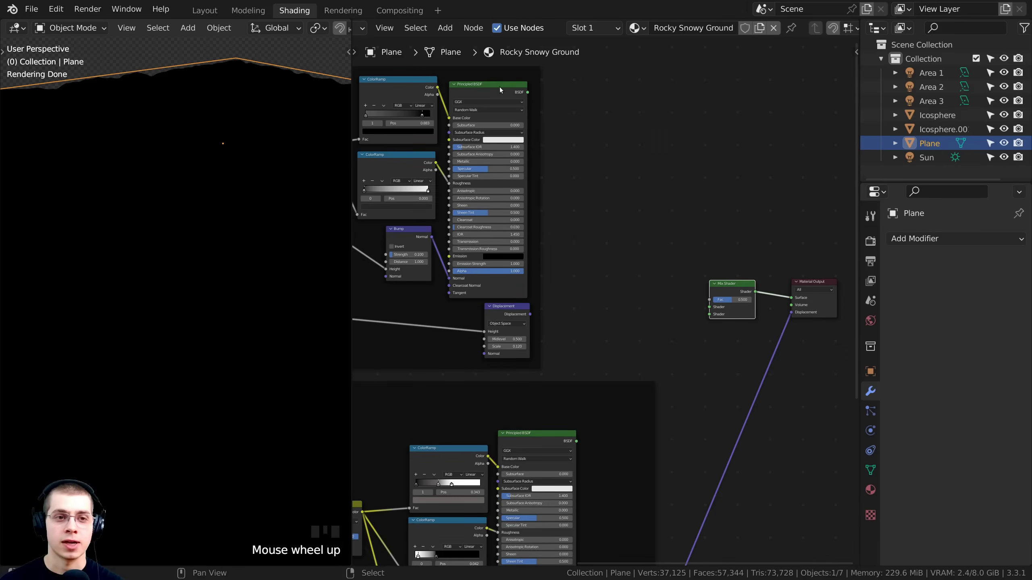
click(504, 89)
click(529, 94)
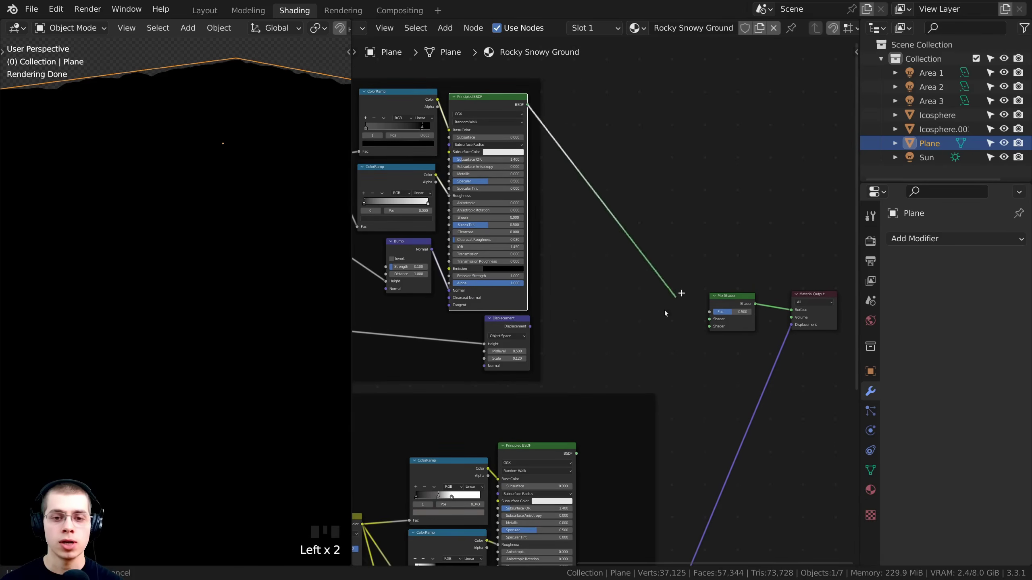
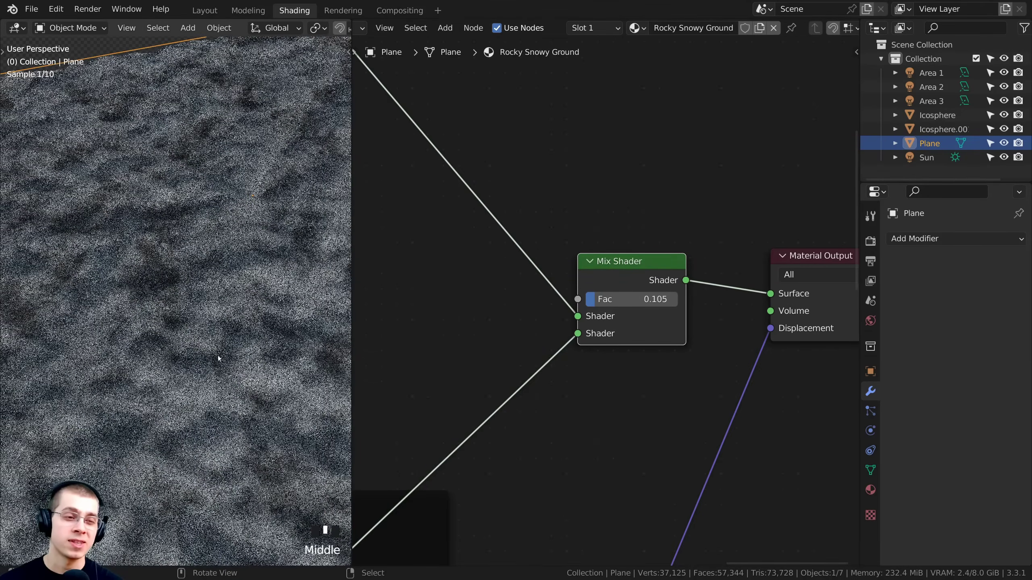
scroll(up, 3)
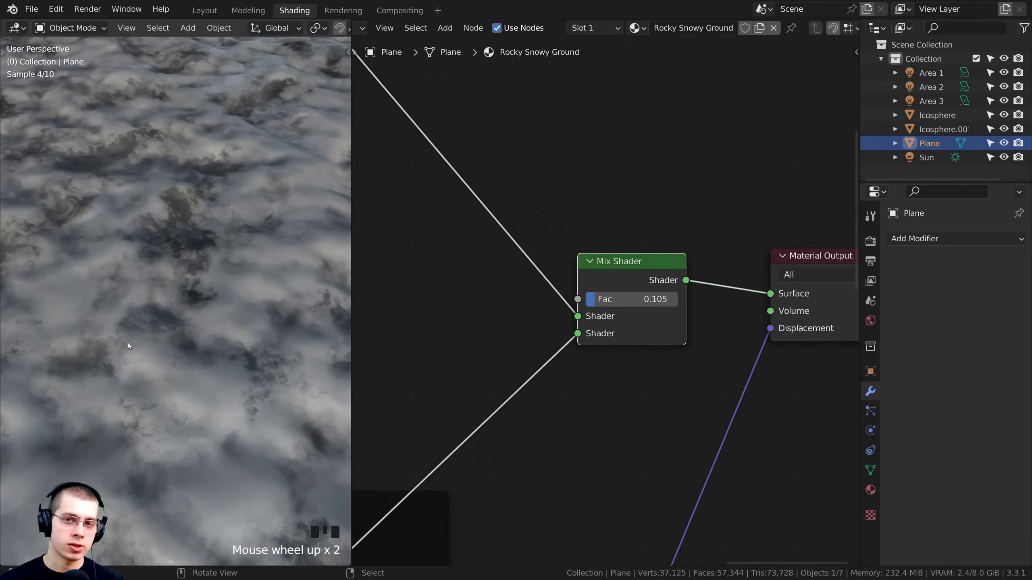
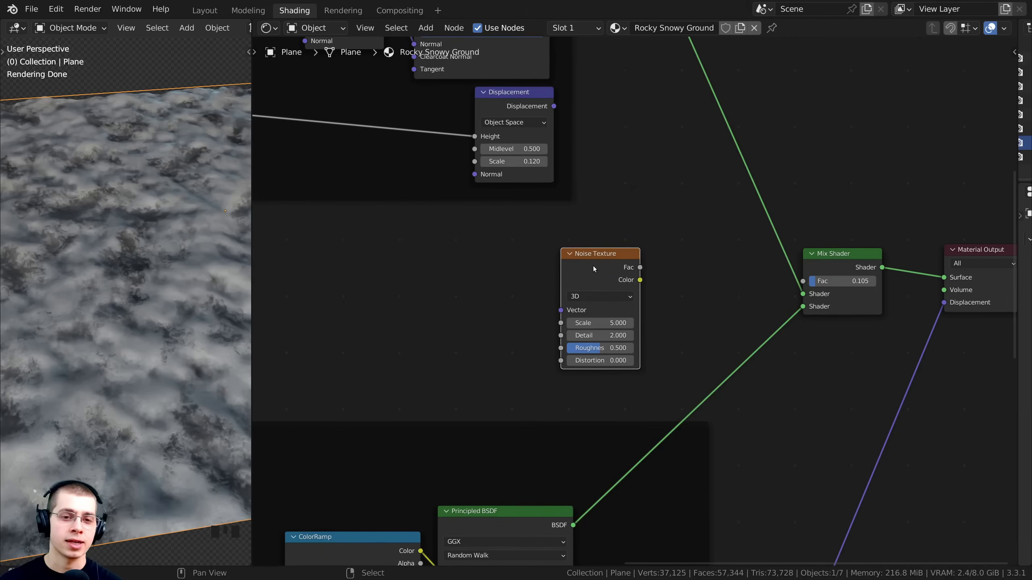
- Add Texture Coordinate to the Noise Texture, delete the Mapping node and use Object coordinates
drag(589, 266, 581, 267)
key(ctrl+t)
drag(506, 297, 529, 272)
middle_click(569, 274)
scroll(up, 3)
drag(546, 270, 538, 262)
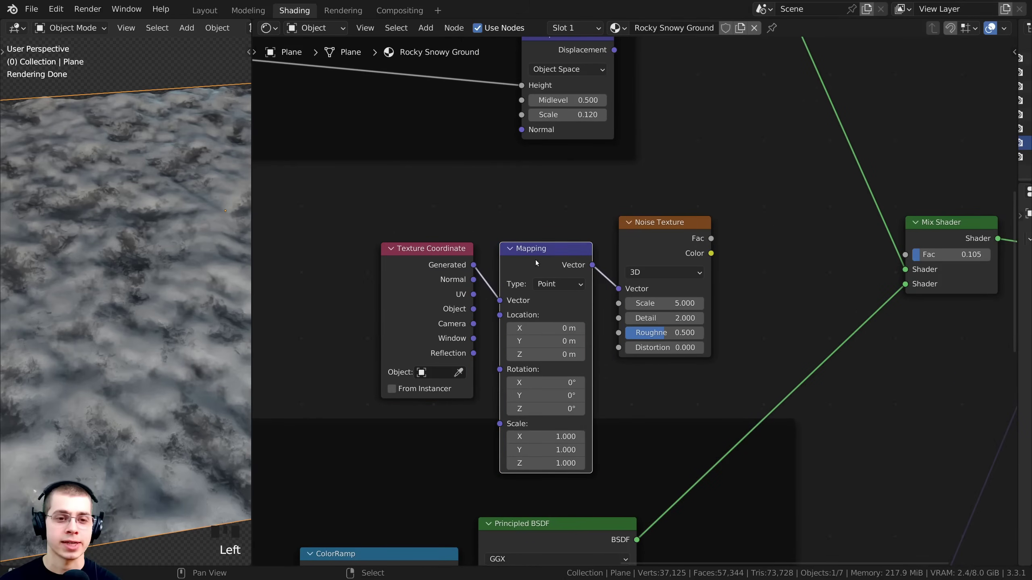
click(425, 324)
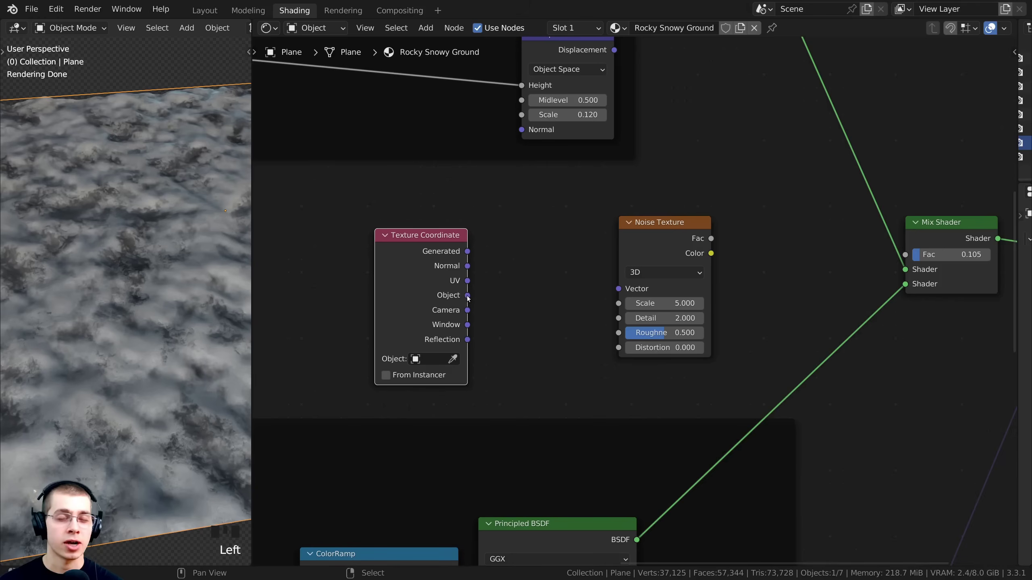
click(473, 299)
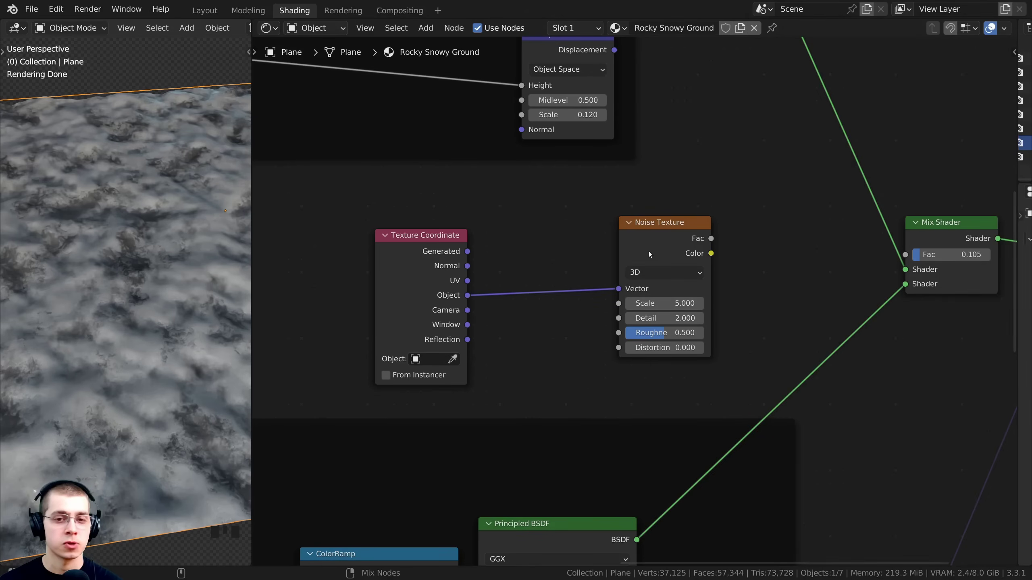
- Use the Noise Texture's Fac as the Mix Shader's blend factor
click(661, 244)
scroll(down, 3)
drag(160, 298, 182, 272)
scroll(up, 3)
scroll(up, 3)
drag(172, 269, 579, 240)
scroll(down, 3)
scroll(up, 3)
drag(580, 240, 756, 298)
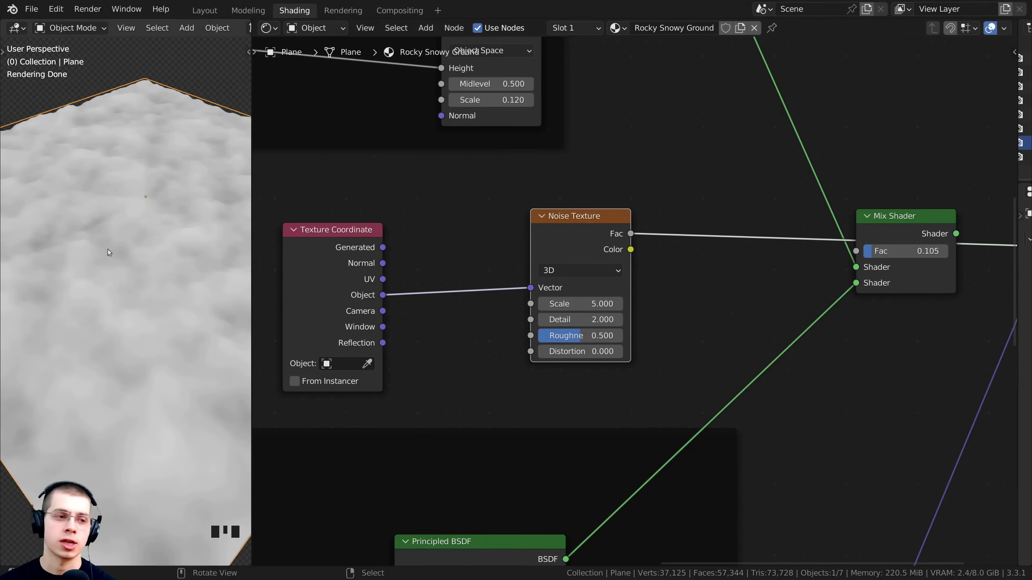
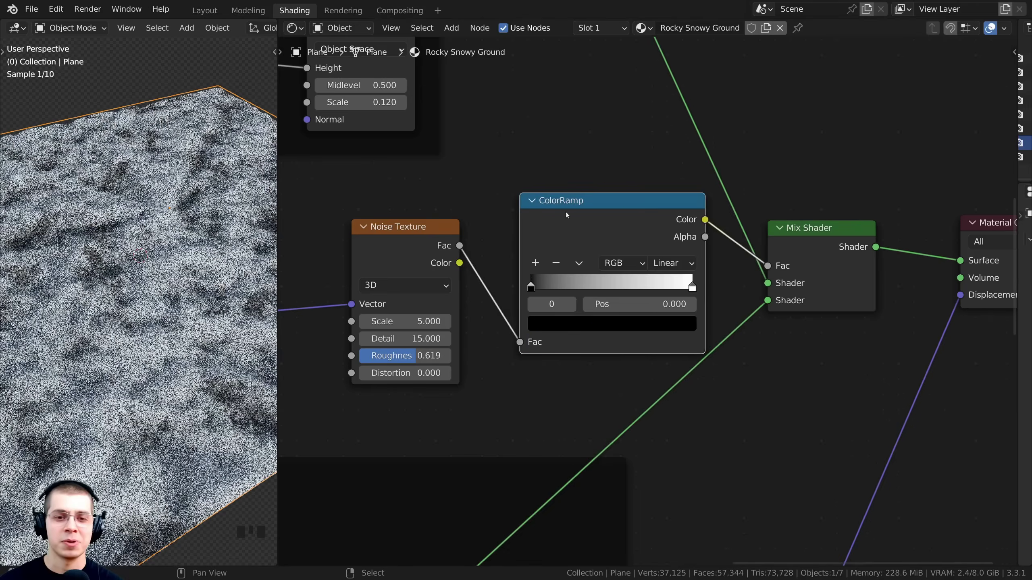
- Move the ColorRamp black stop to about 0.475 and the white stop to about 0.644
click(567, 213)
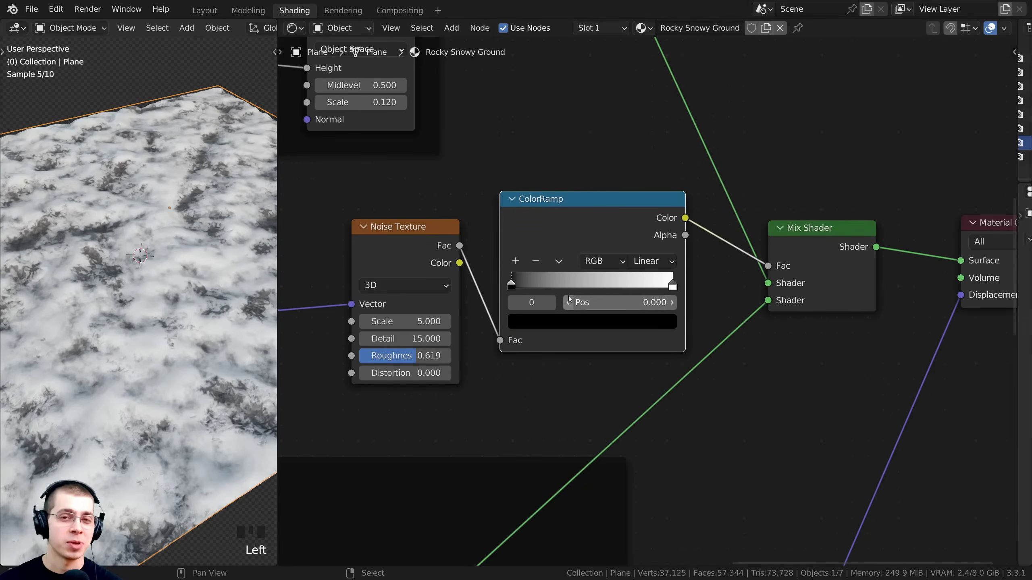
scroll(up, 3)
drag(491, 285, 214, 282)
drag(214, 281, 165, 338)
scroll(up, 3)
drag(184, 323, 579, 292)
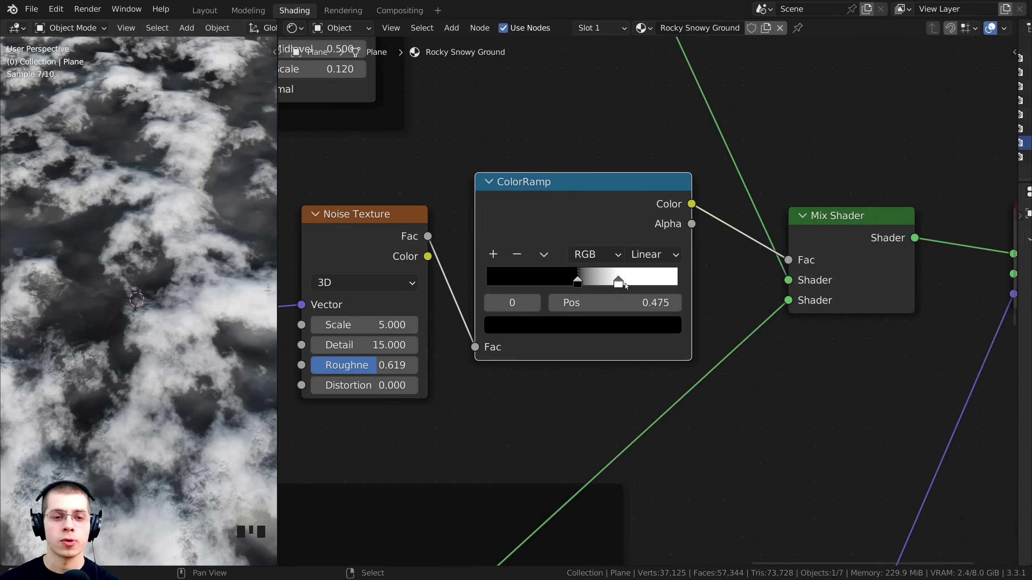
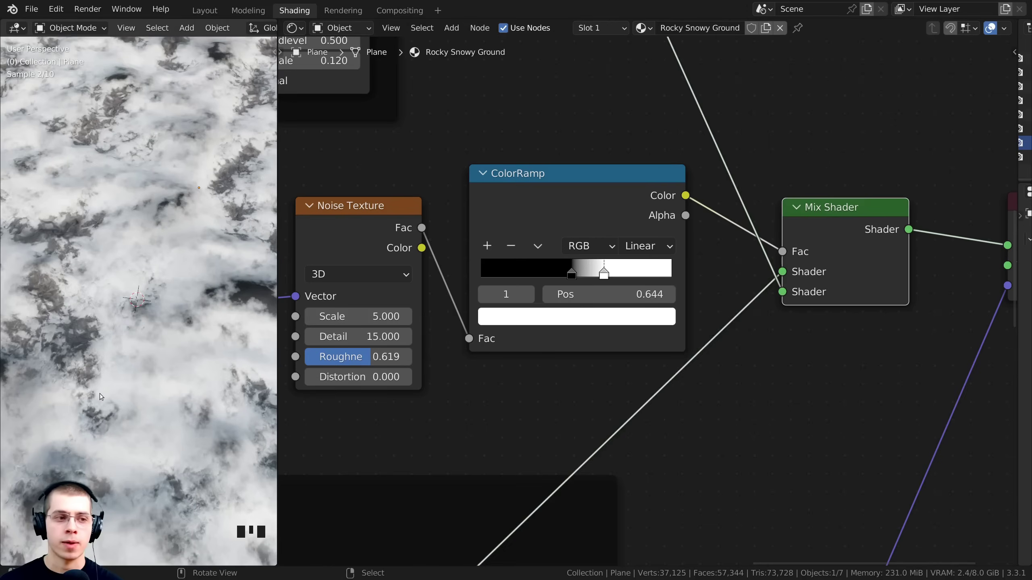
click(783, 294)
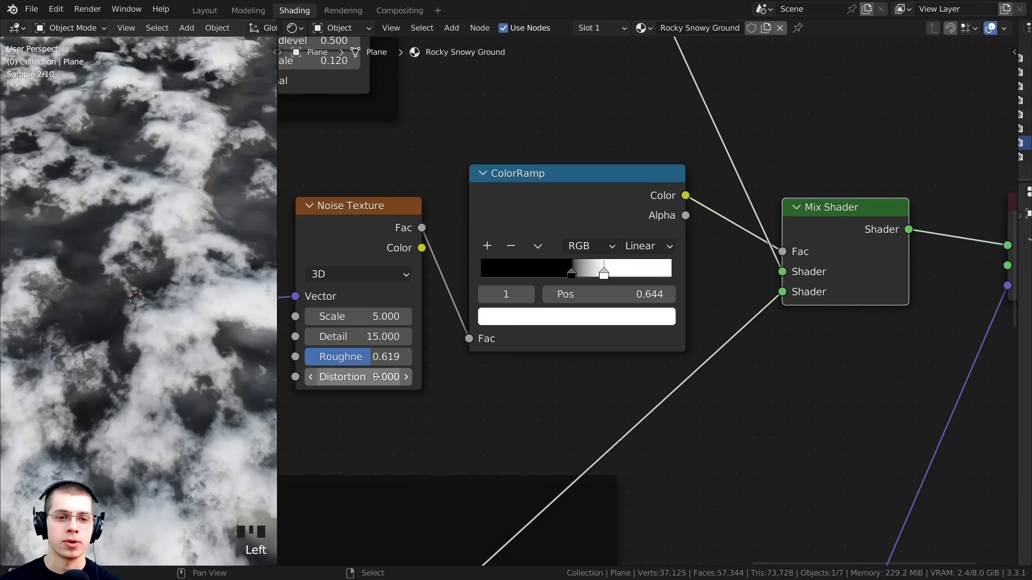
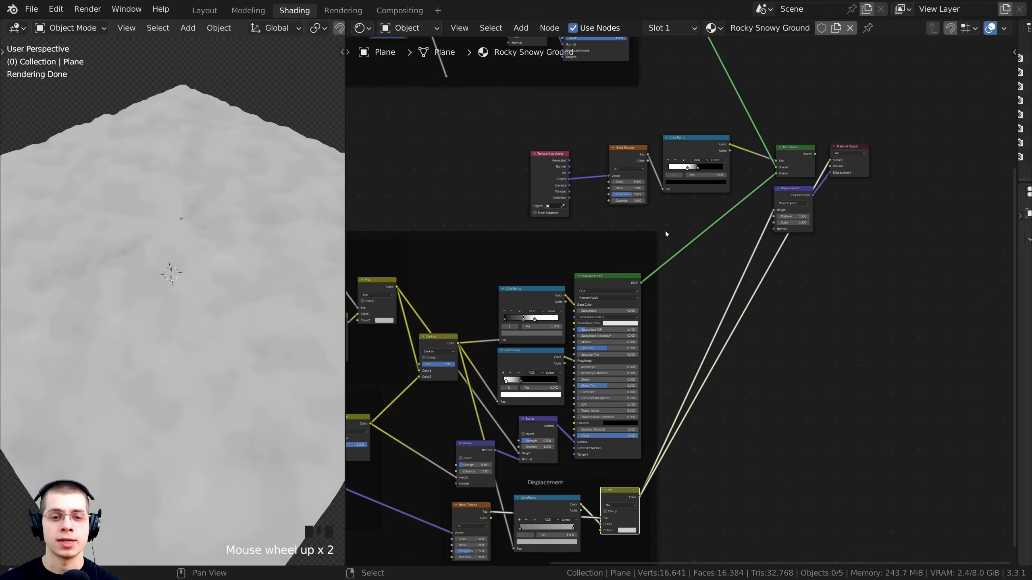
- Bring up the node search to add another input node
key(shift+a)
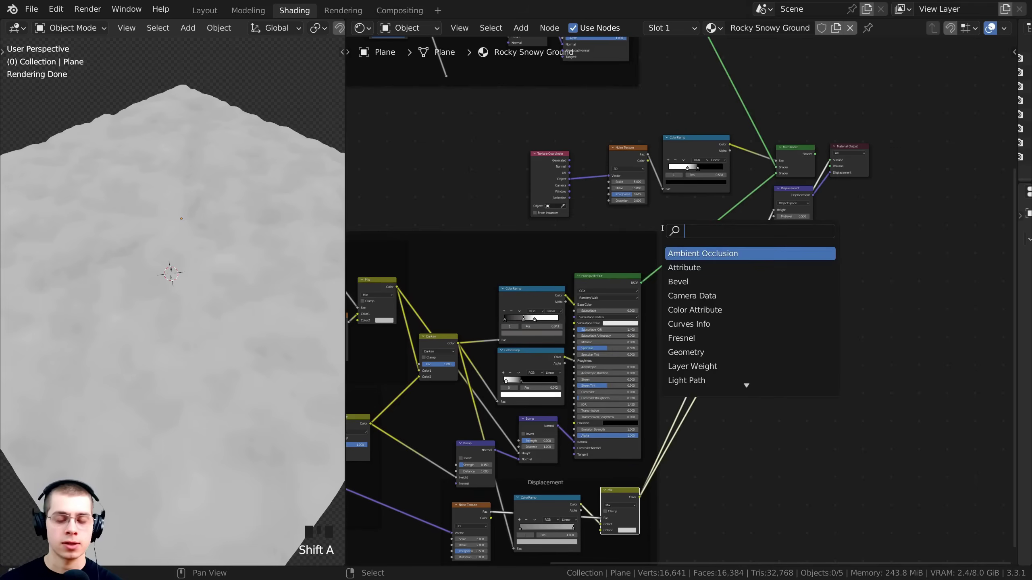
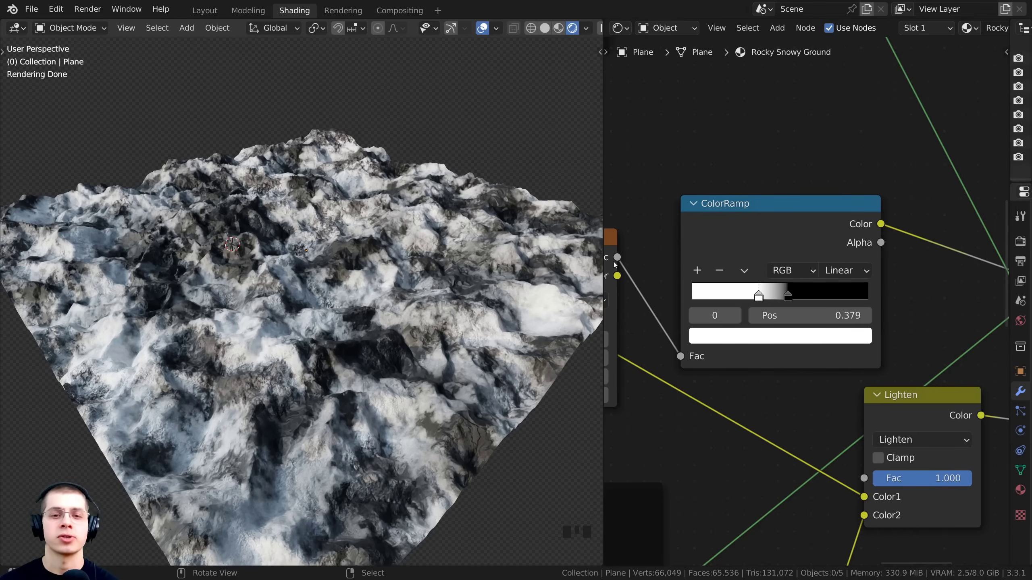
- Reposition the Noise Texture node in the node editor
click(713, 281)
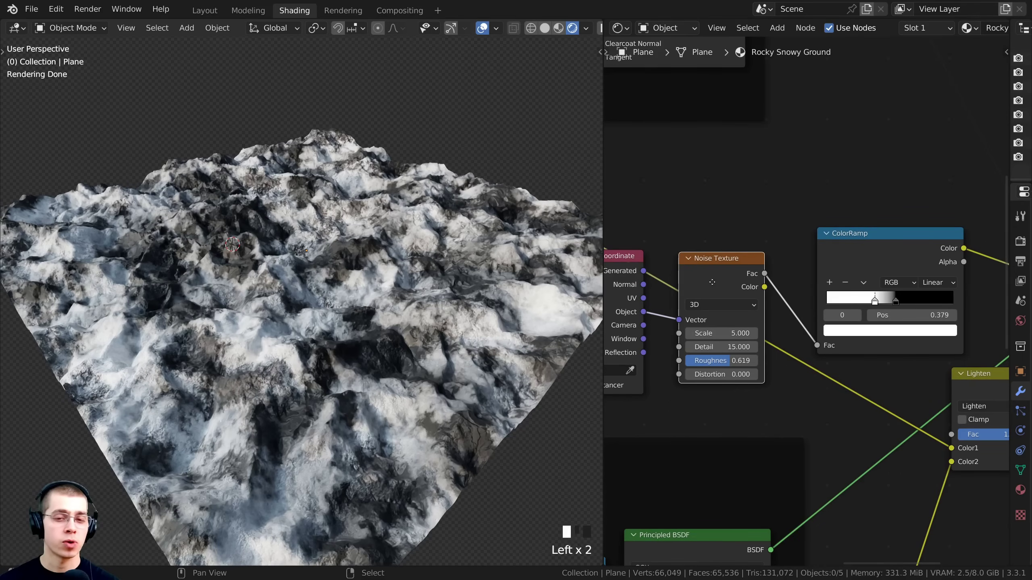
click(707, 292)
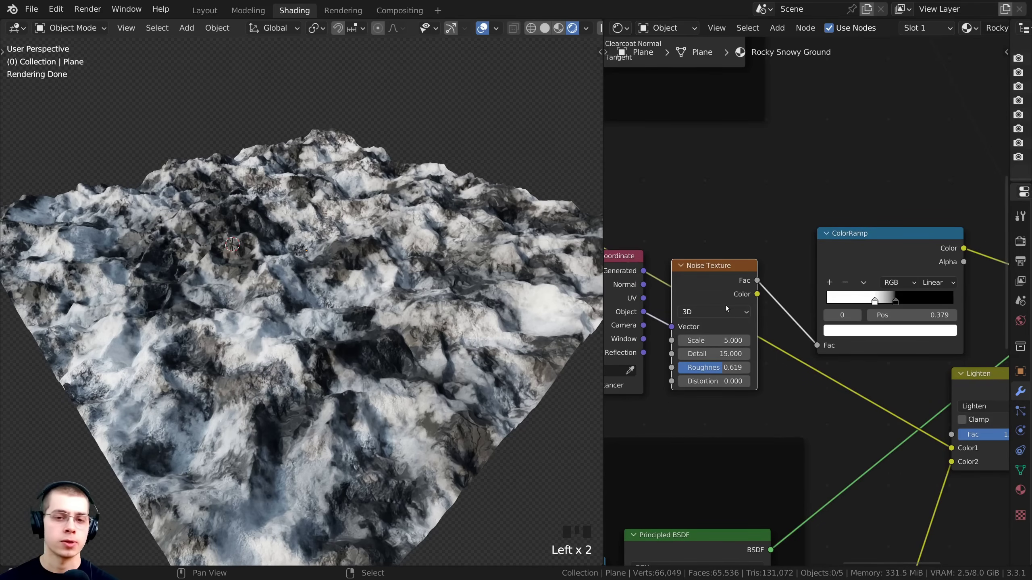
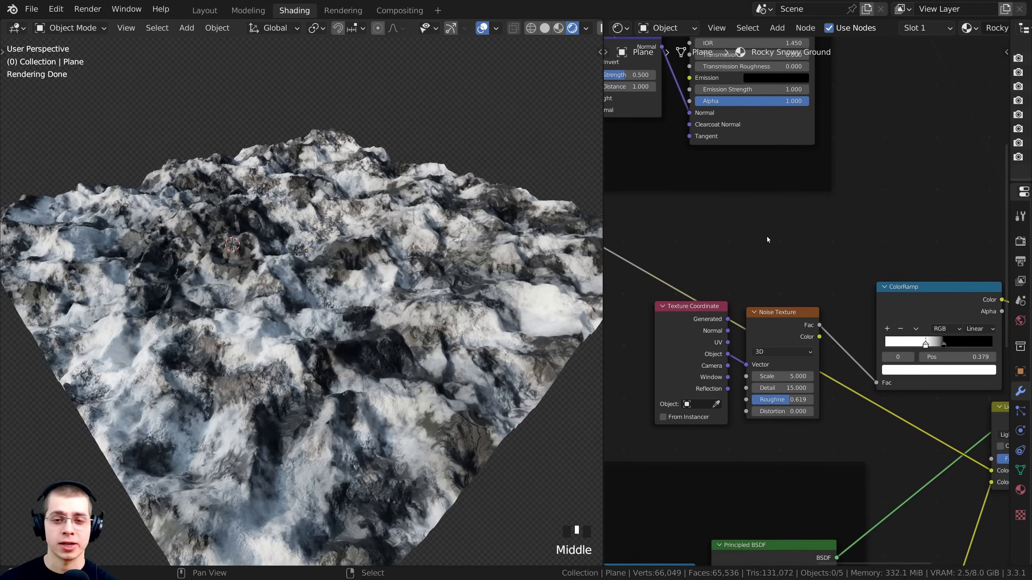
- Add a Gradient Texture feeding the ColorRamp factor and view the white-to-grey gradient on the plane
key(shift+a)
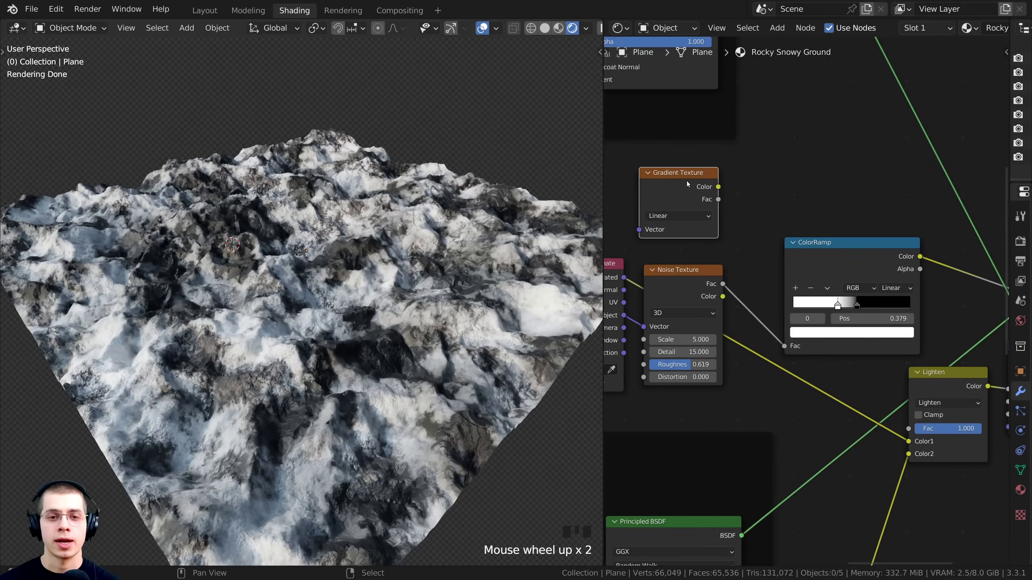
click(793, 164)
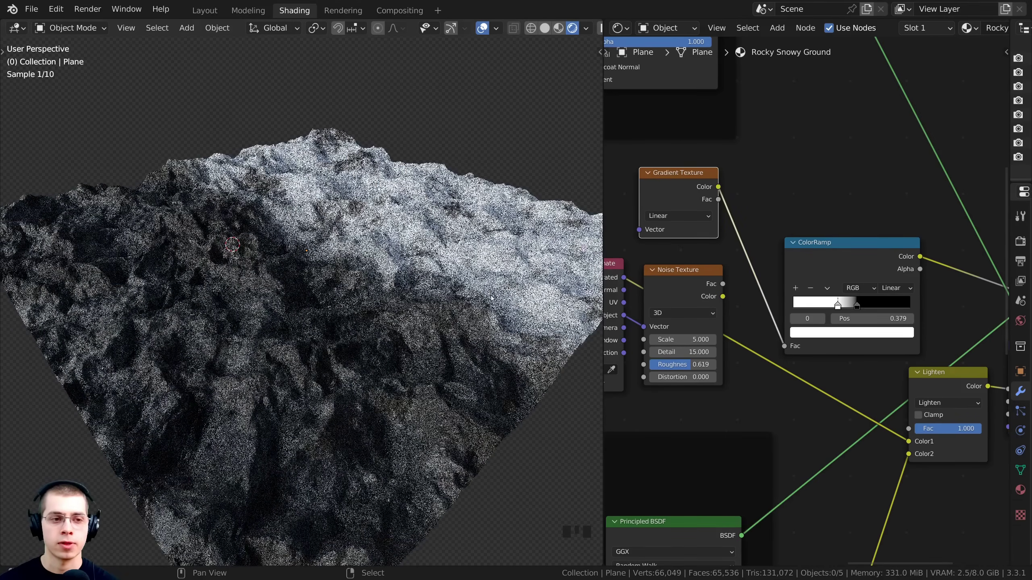
drag(374, 289, 679, 184)
click(679, 183)
scroll(down, 3)
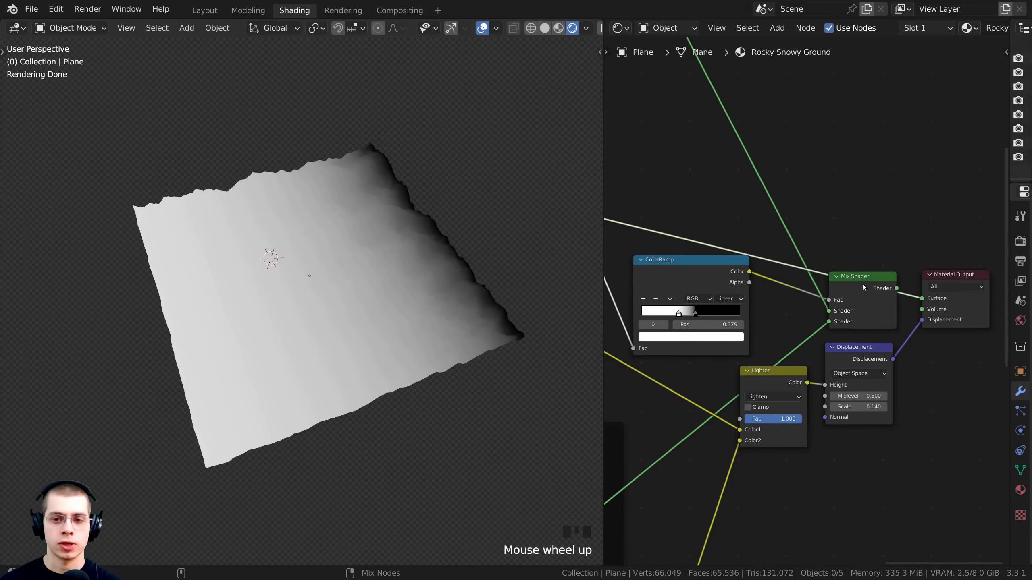